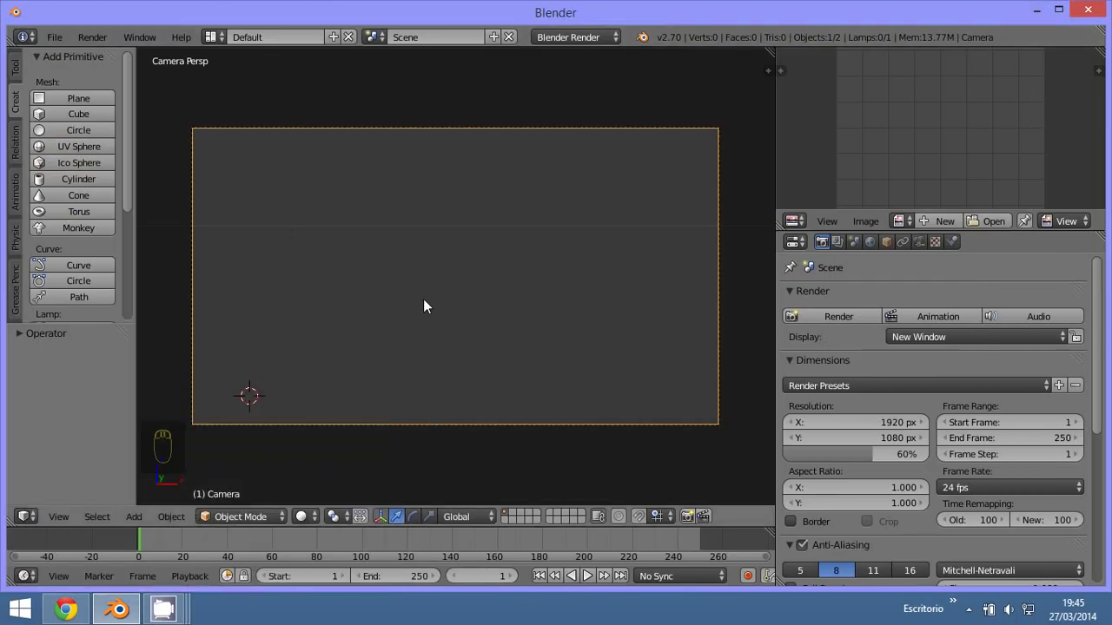
- Add a new text object to the scene from the Create shelf
drag(74, 215, 70, 251)
drag(69, 252, 304, 401)
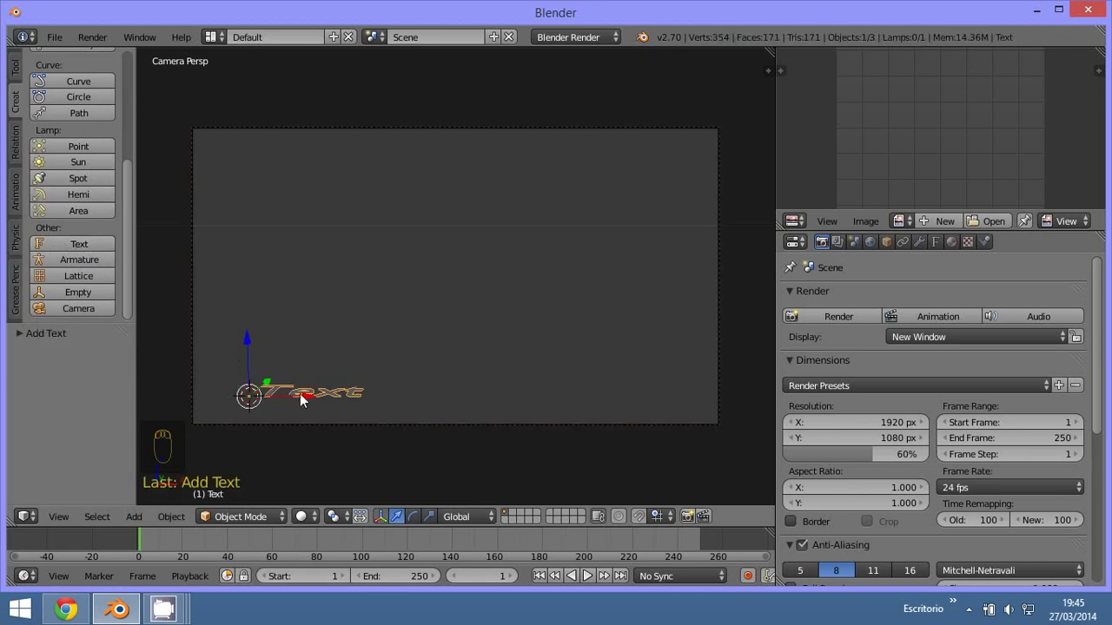
- Move the text into view and replace its default wording with the new text
key(g)
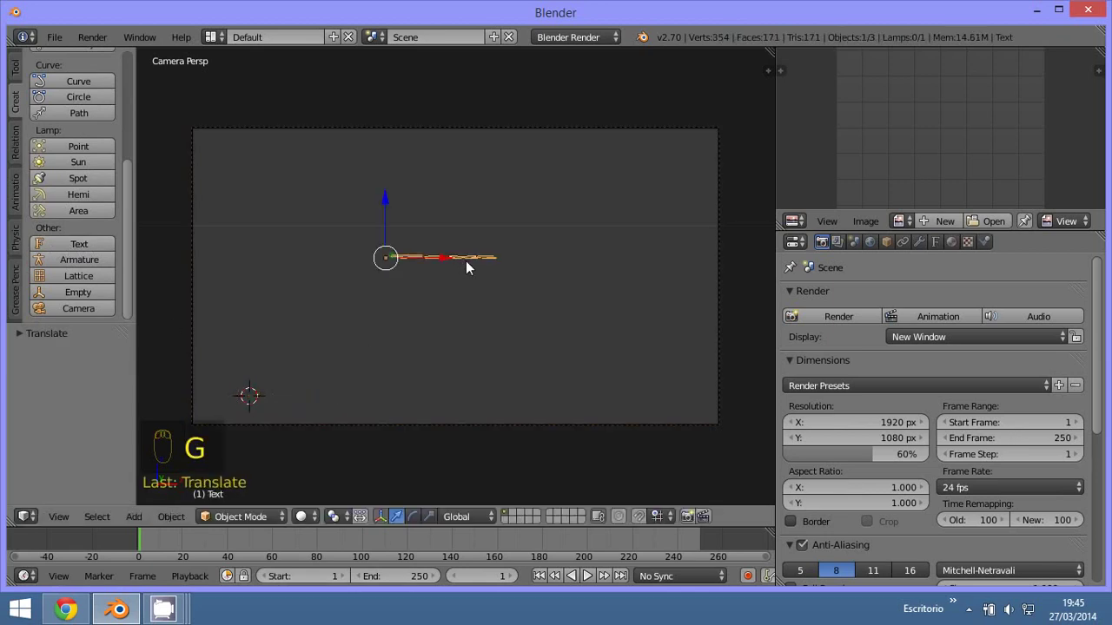
key(n)
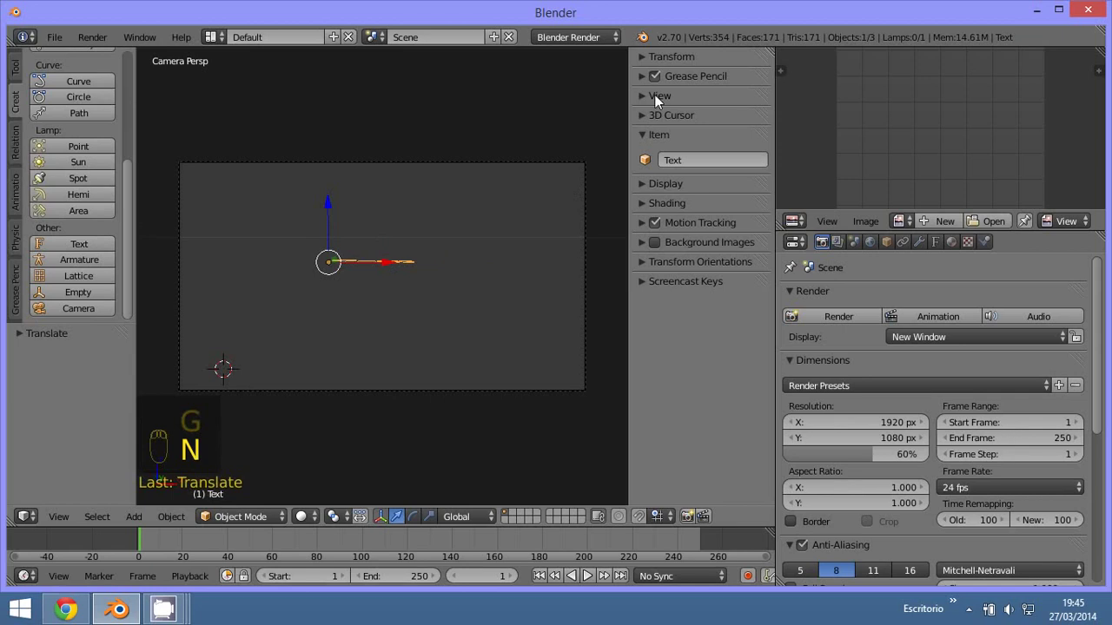
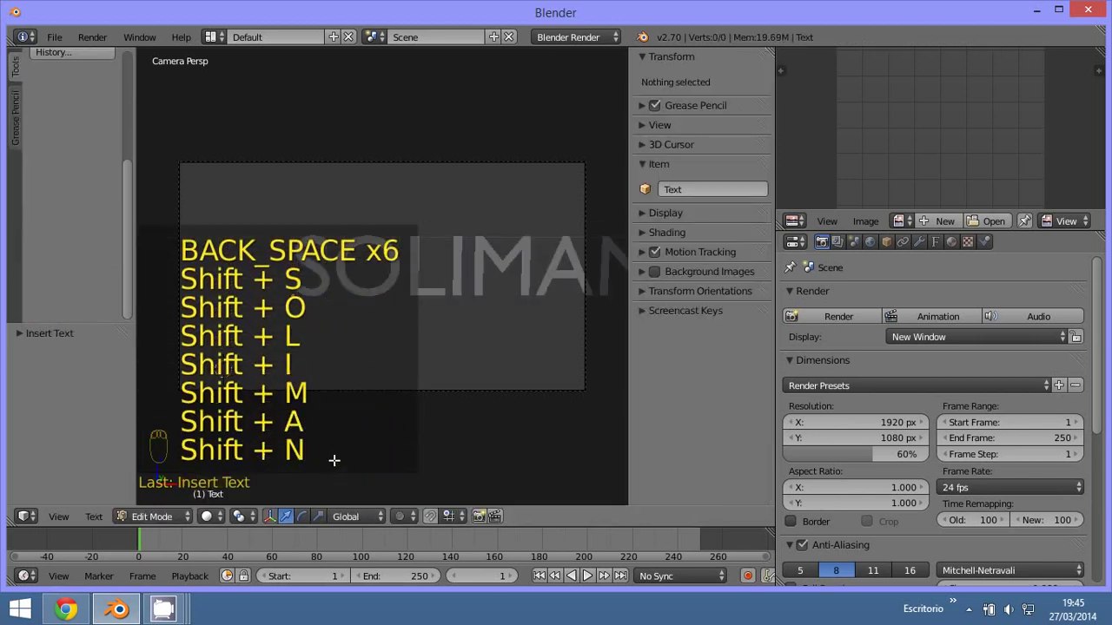
drag(159, 523, 607, 351)
key(g)
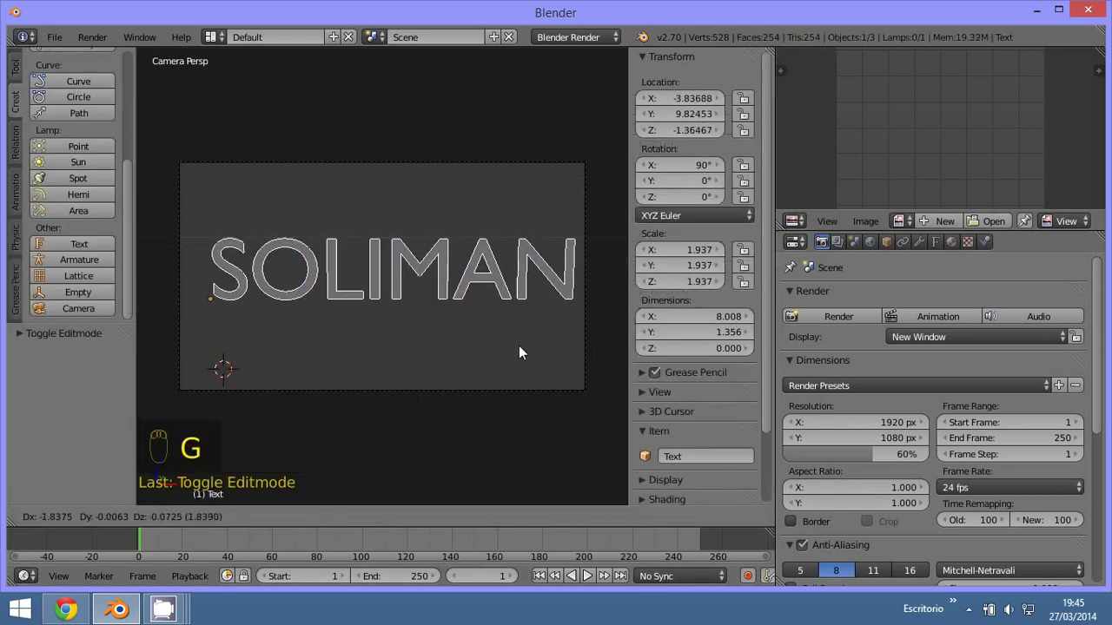
- Nudge the text sideways into position and bring up its font settings
drag(506, 343, 939, 110)
drag(938, 139, 950, 341)
drag(951, 342, 912, 456)
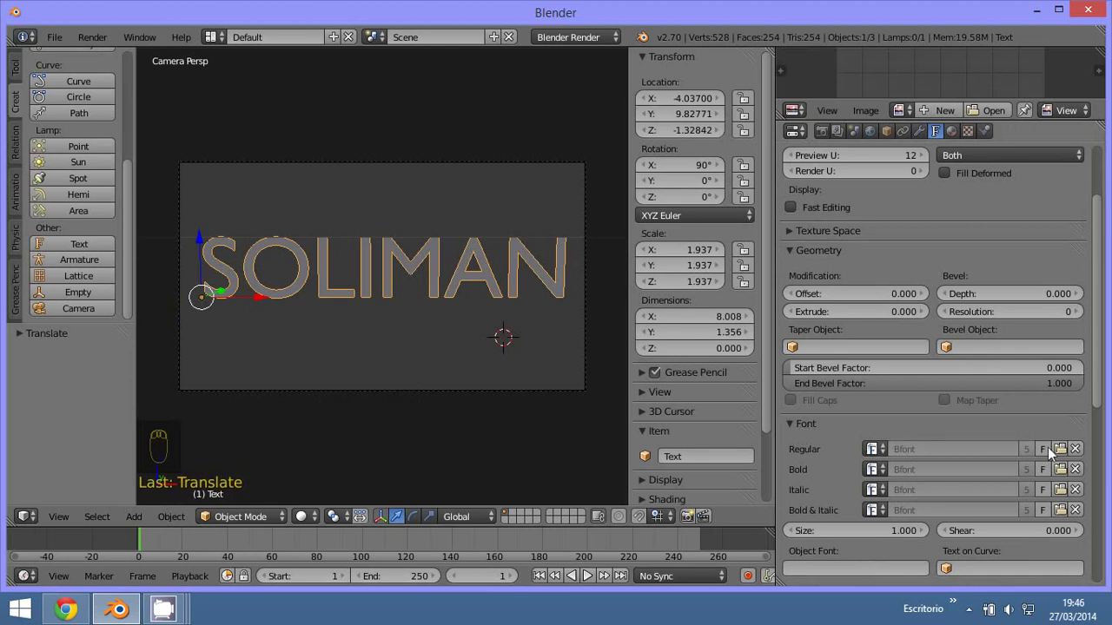
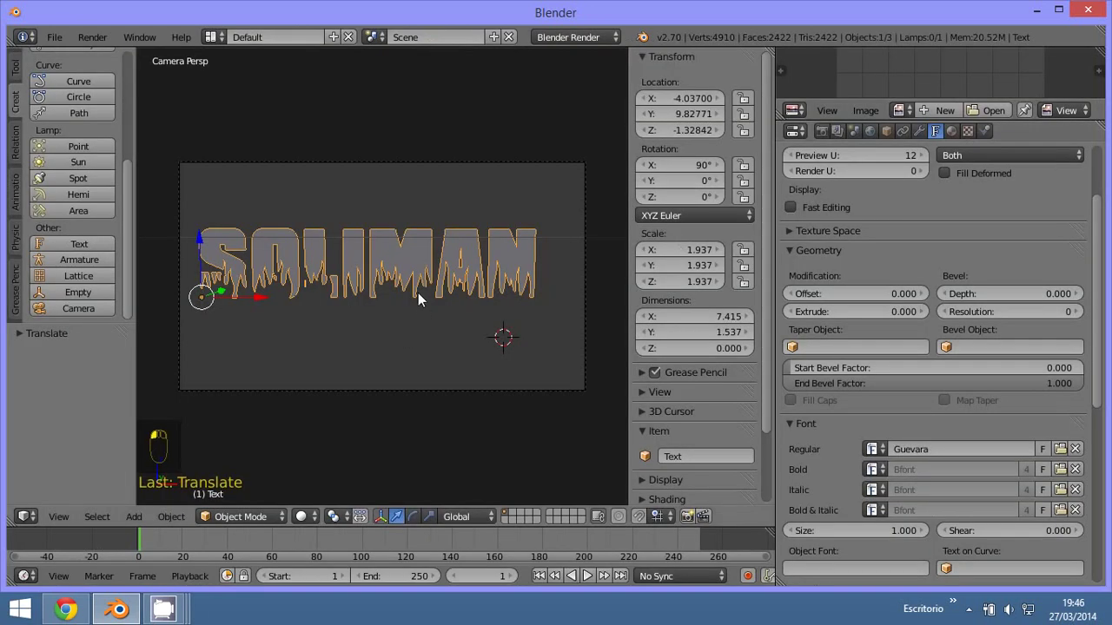
- Reposition the text, give it a red material and set the world horizon to light cyan
key(g)
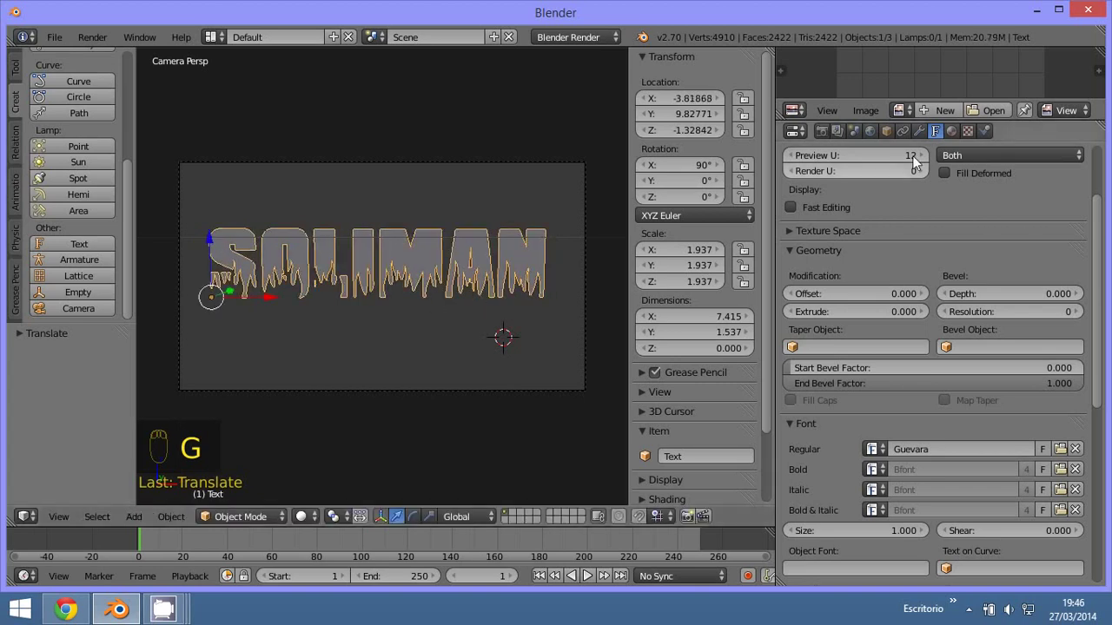
drag(959, 135, 778, 522)
drag(814, 529, 871, 140)
drag(883, 239, 933, 208)
- Render a test preview of the red text against the cyan sky, then dismiss it
click(518, 349)
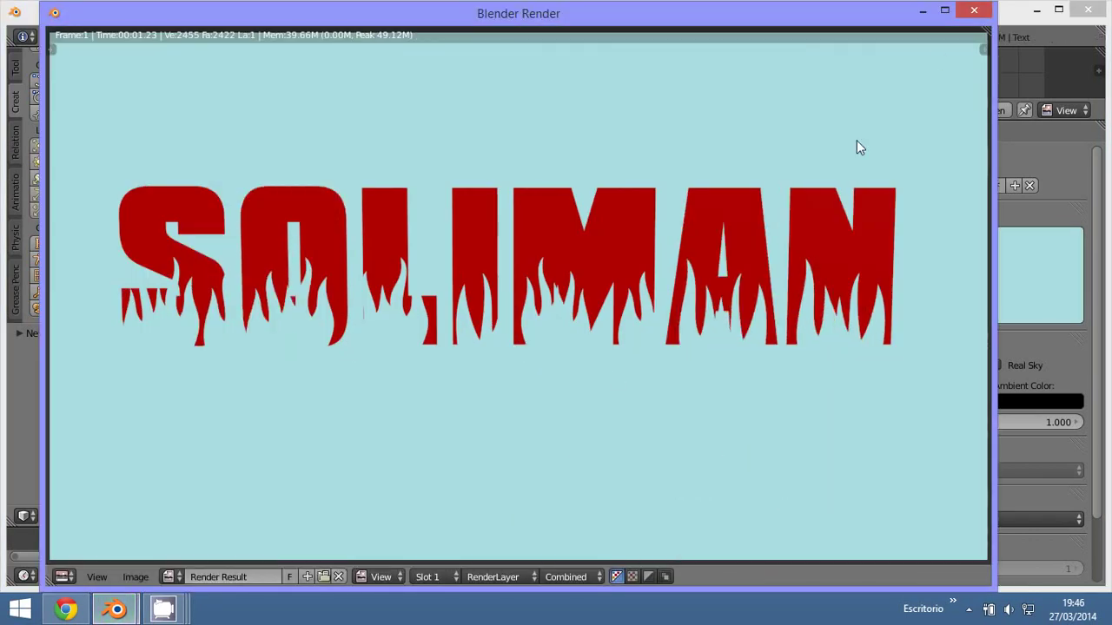
key(F12)
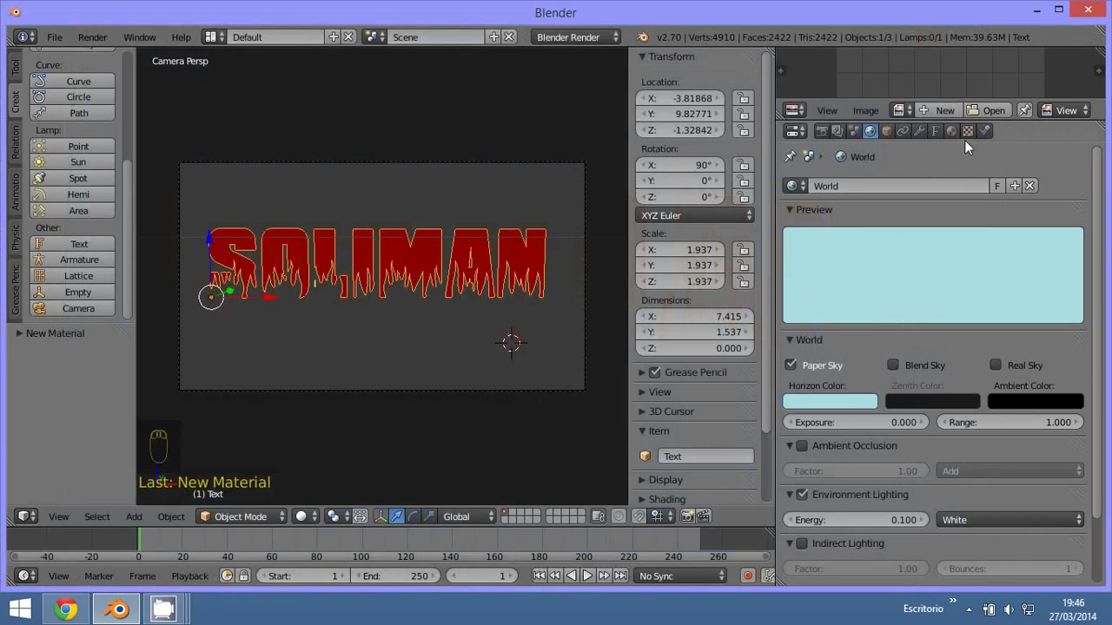
- Return to the text's Object Data settings with the Shape and Geometry panels in view
drag(937, 137, 888, 277)
drag(850, 307, 796, 335)
drag(796, 334, 824, 414)
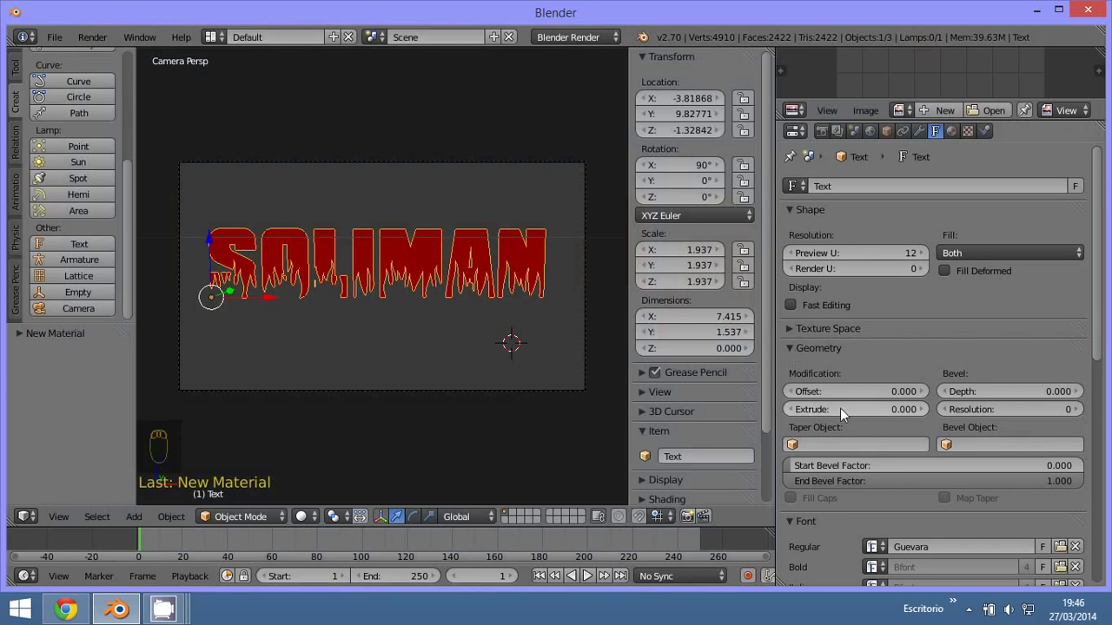
- Set the text's Extrude depth to 0.080, leaving bevel at zero
click(912, 417)
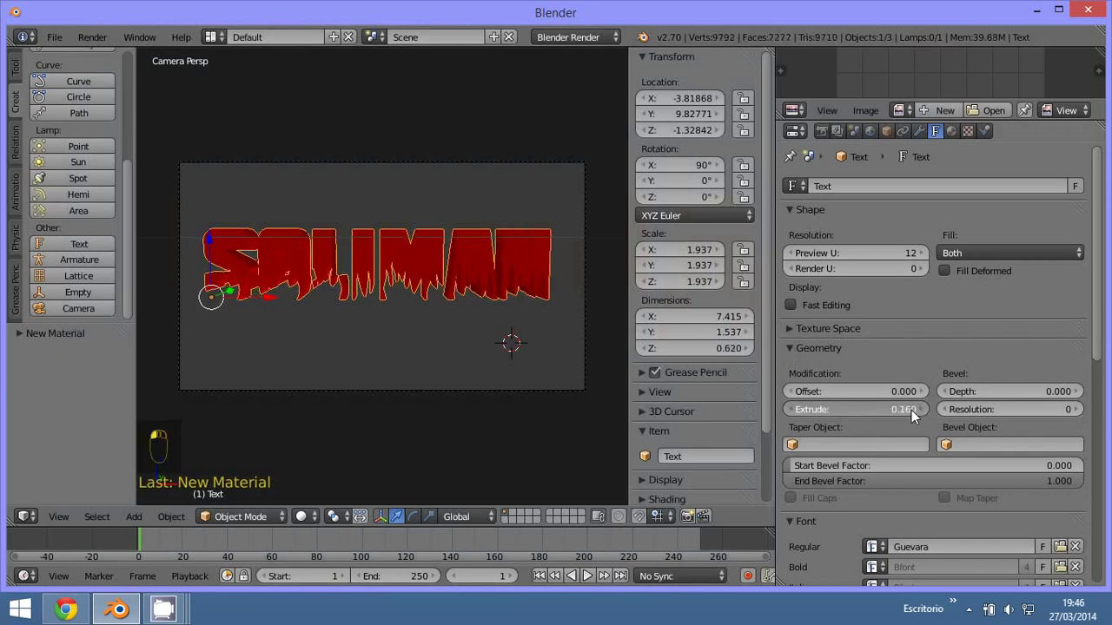
drag(511, 314, 903, 416)
click(908, 416)
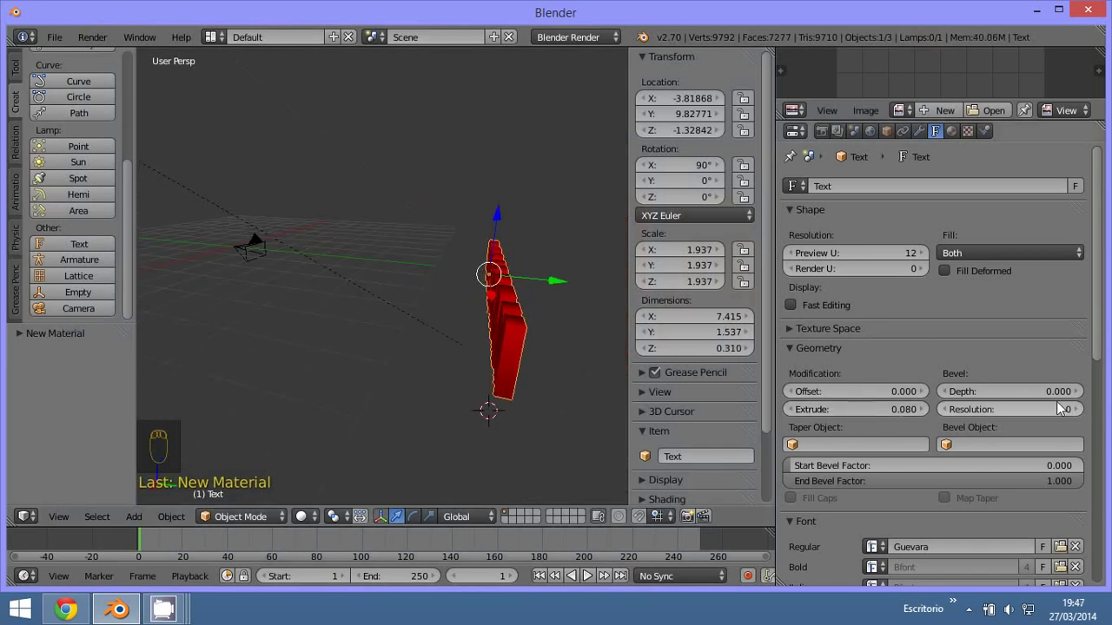
- From camera view, rotate the text slightly about the vertical axis and confirm
drag(480, 343, 521, 322)
key(KP_0)
key(KP_7)
key(r)
key(KP_0)
click(429, 324)
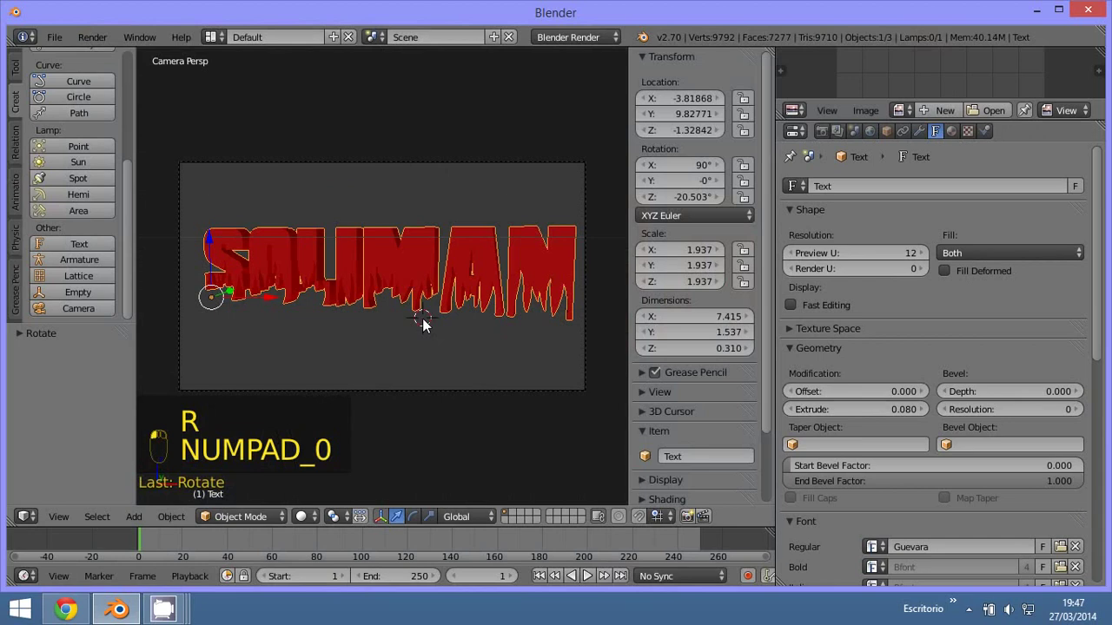